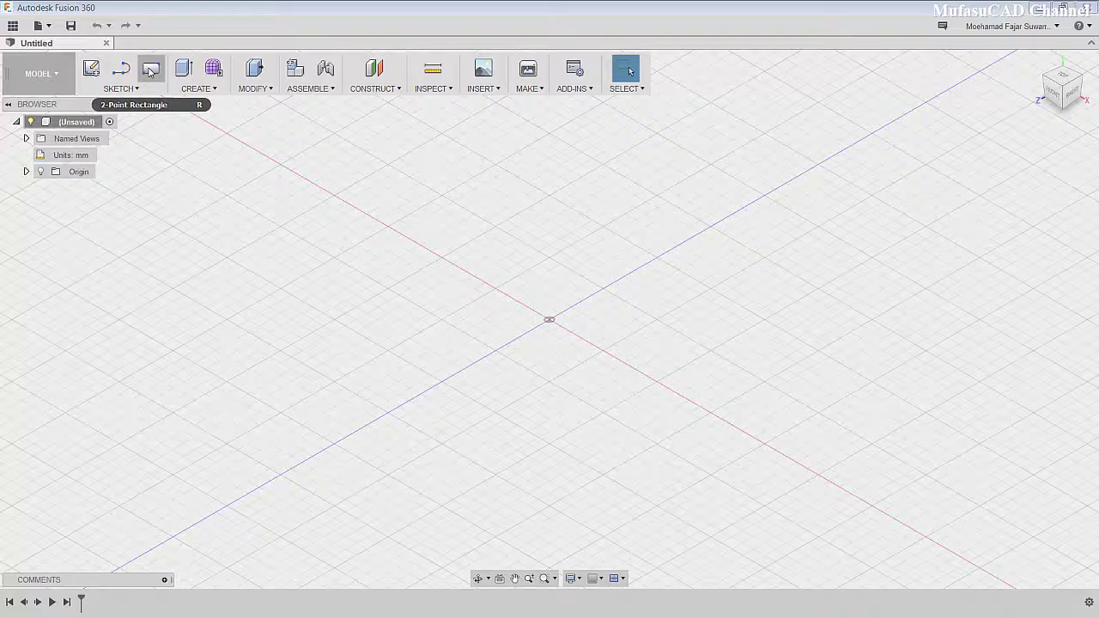
Start a 2-point rectangle sketch for the block's base outline.
{"action": "left_click", "coordinate": [225, 160]}
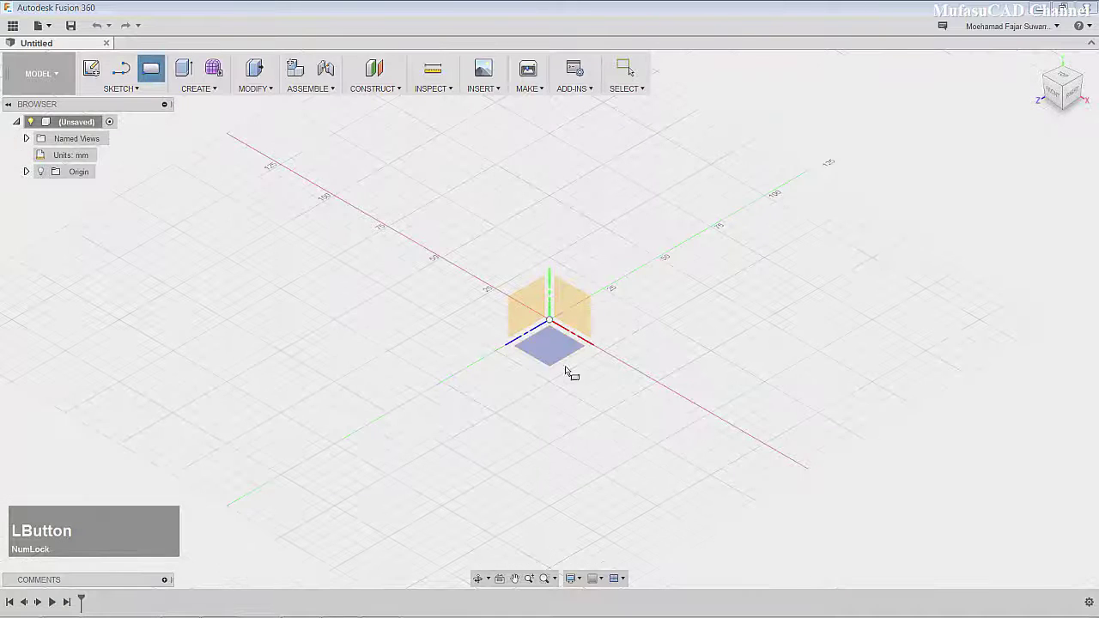
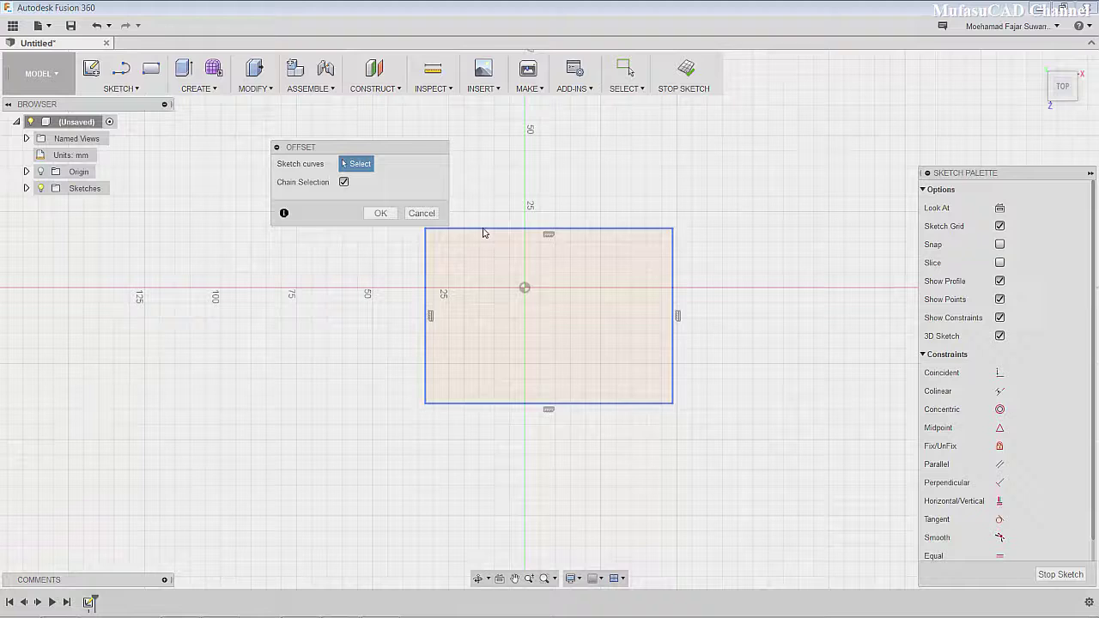
Offset the rectangle inward by 4 mm to create the inner outline.
{"action": "left_click", "coordinate": [485, 229]}
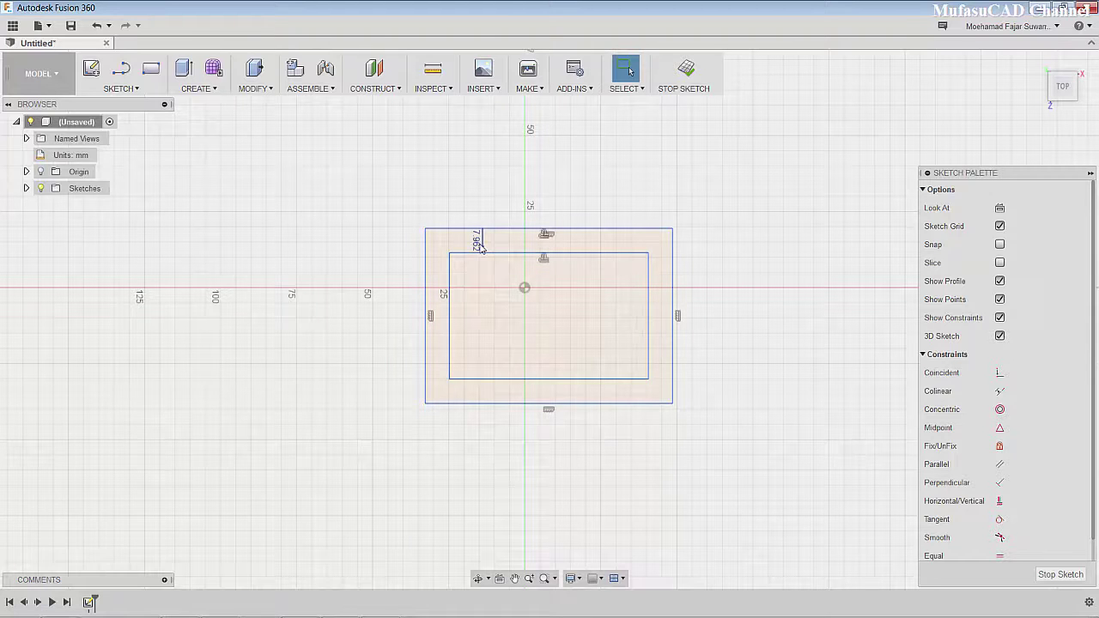
{"action": "left_click", "coordinate": [484, 246]}
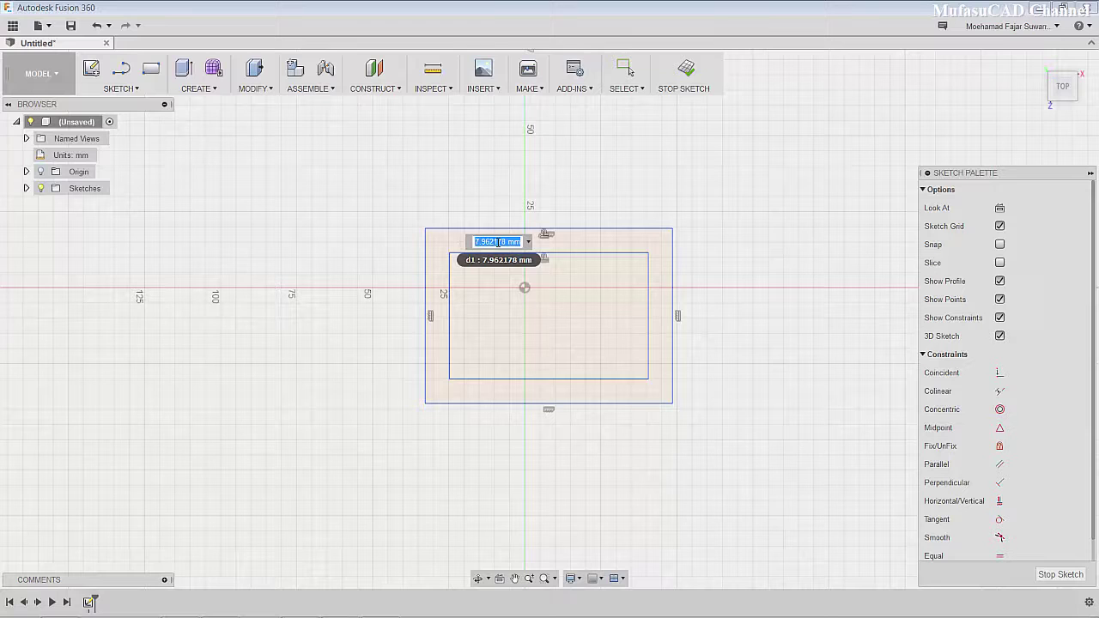
{"action": "key", "text": "4"}
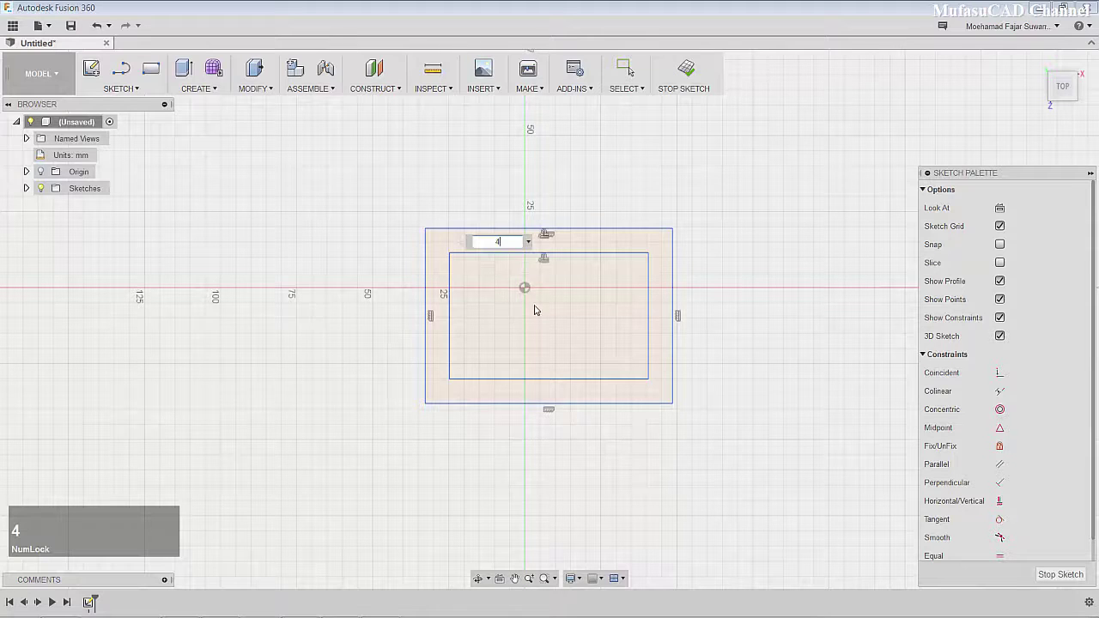
{"action": "key", "text": "Return"}
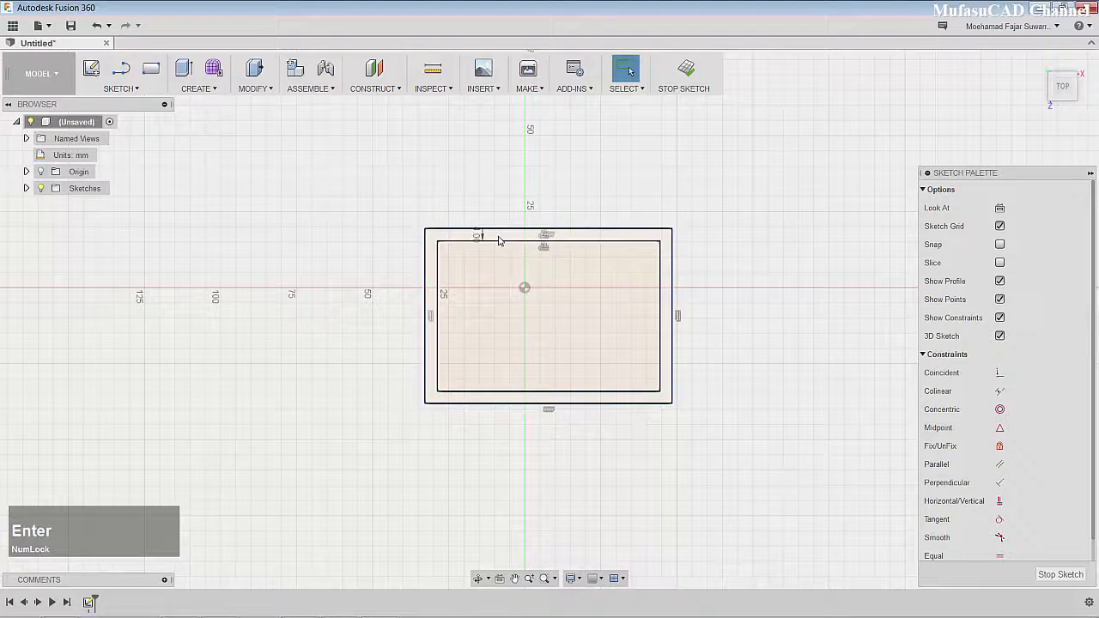
{"action": "scroll", "scroll_direction": "down", "scroll_amount": 3}
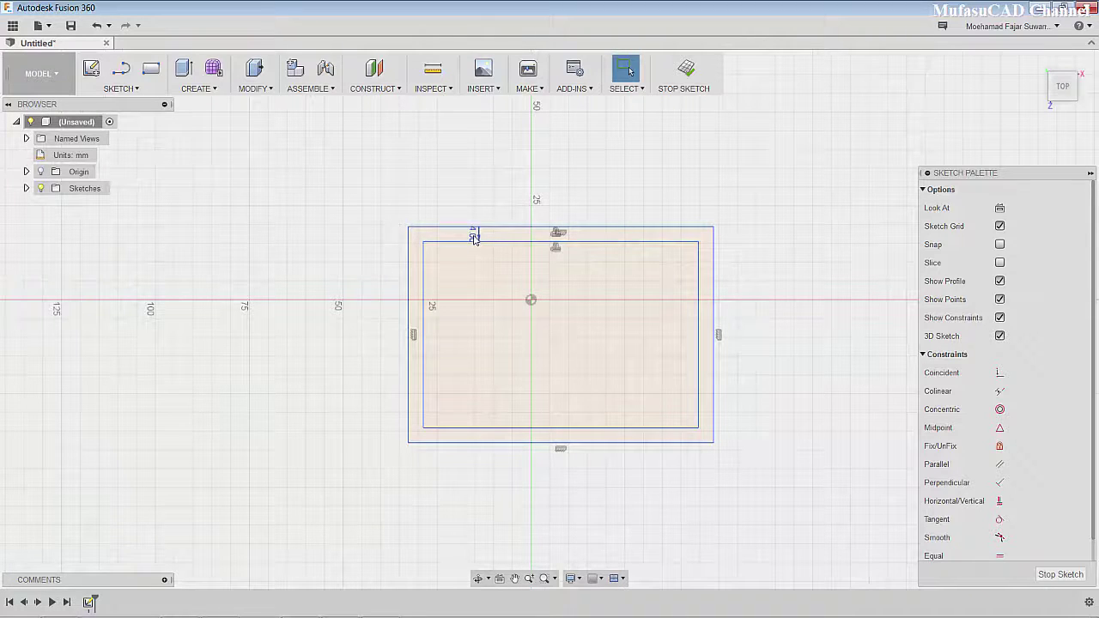
{"action": "scroll", "scroll_direction": "down", "scroll_amount": 3}
{"action": "scroll", "scroll_direction": "up", "scroll_amount": 3}
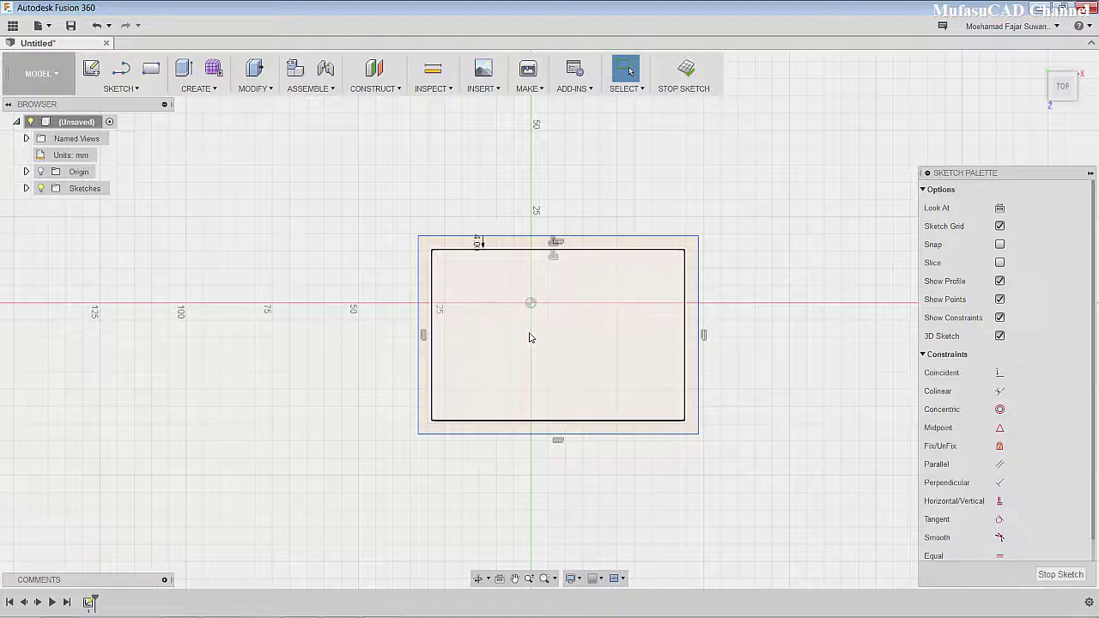
{"action": "scroll", "scroll_direction": "up", "scroll_amount": 3}
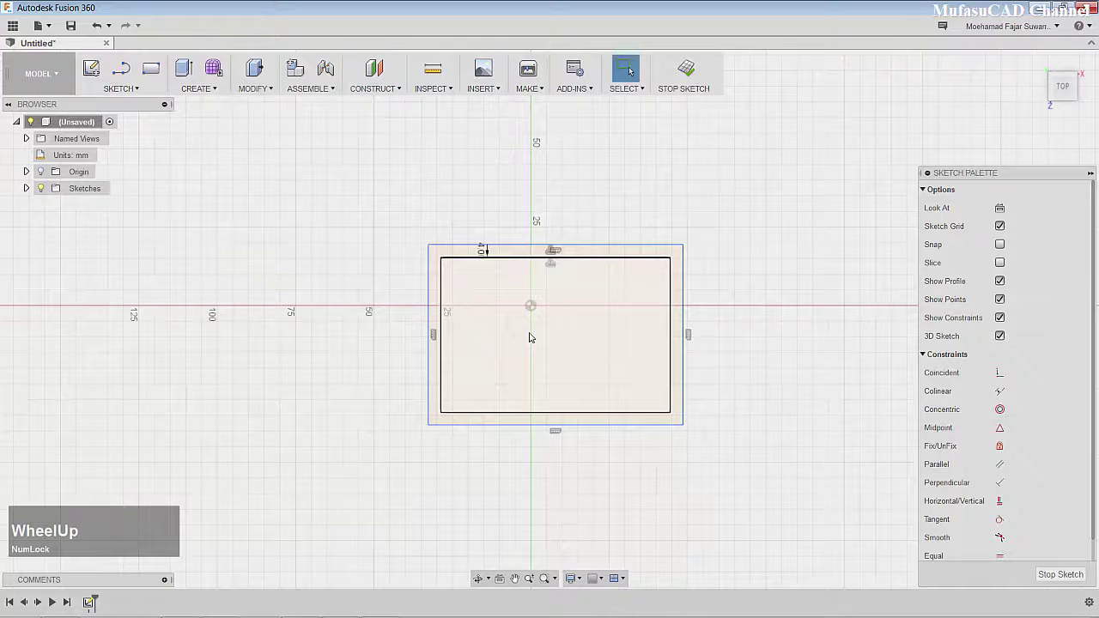
Begin extruding the rectangle profile into a solid block.
{"action": "left_click", "coordinate": [192, 72]}
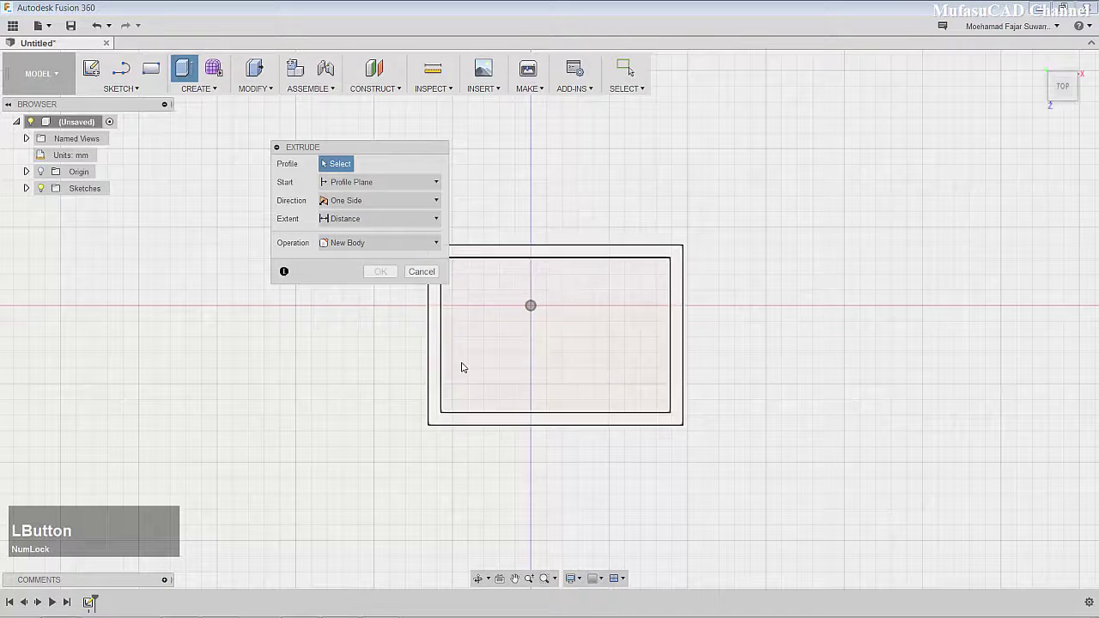
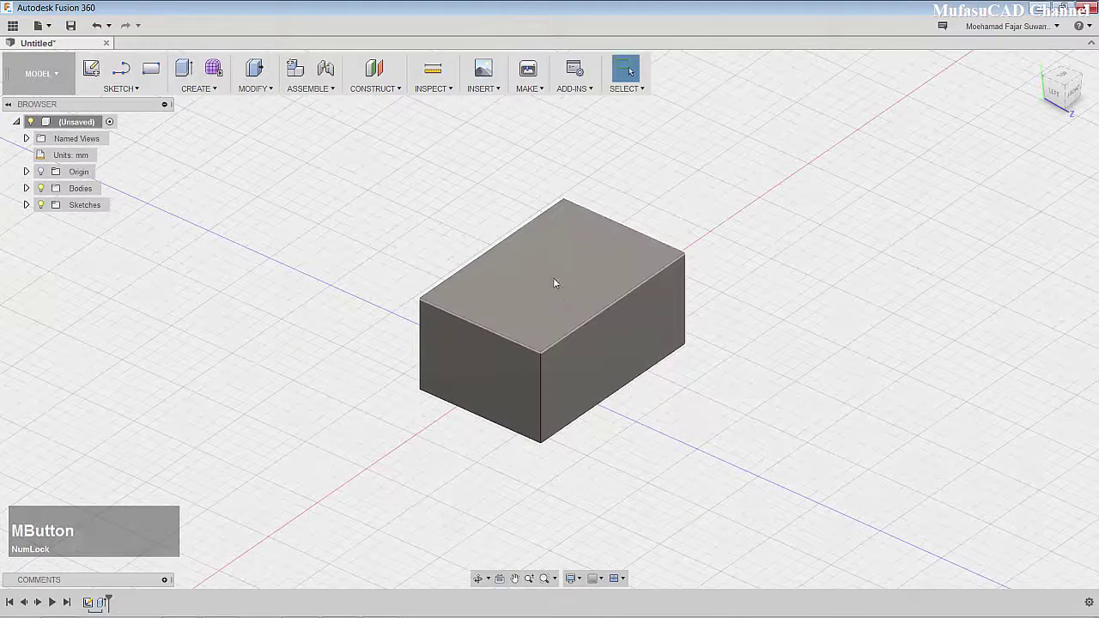
Offset the top face outline about 7.2 mm inward and finish the sketch.
{"action": "left_click", "coordinate": [546, 284]}
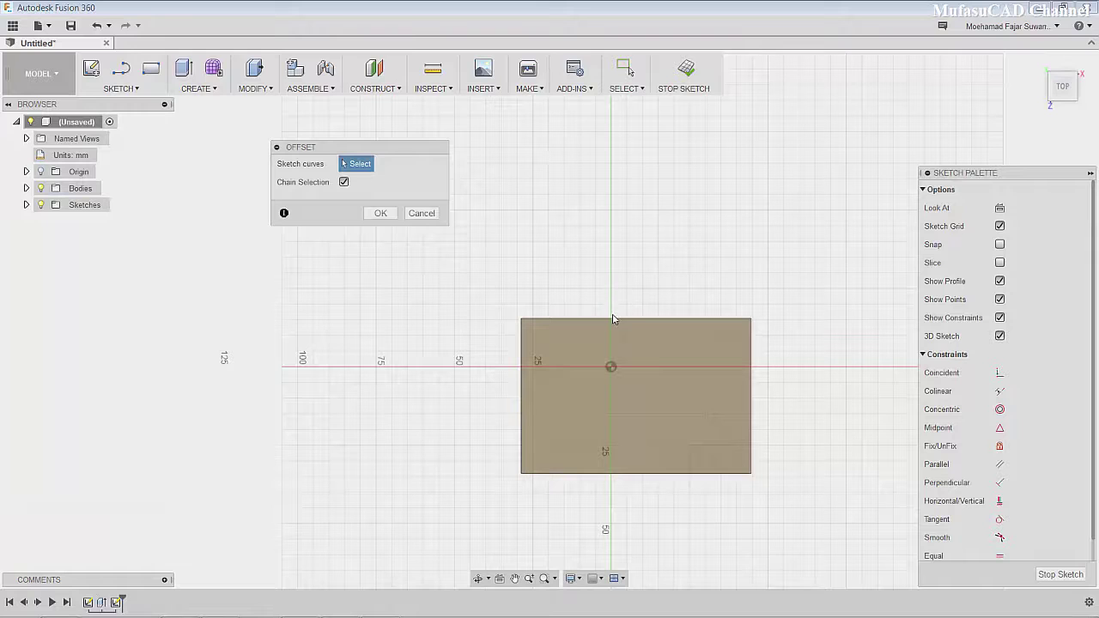
{"action": "left_click", "coordinate": [613, 321]}
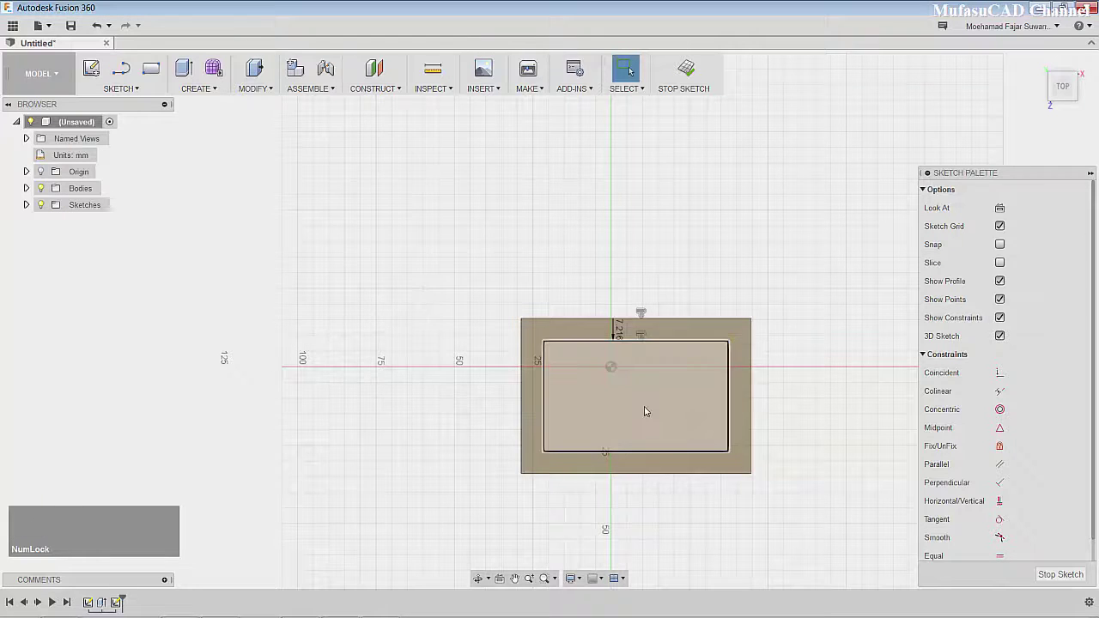
{"action": "middle_click", "coordinate": [647, 407]}
{"action": "middle_click", "coordinate": [708, 350]}
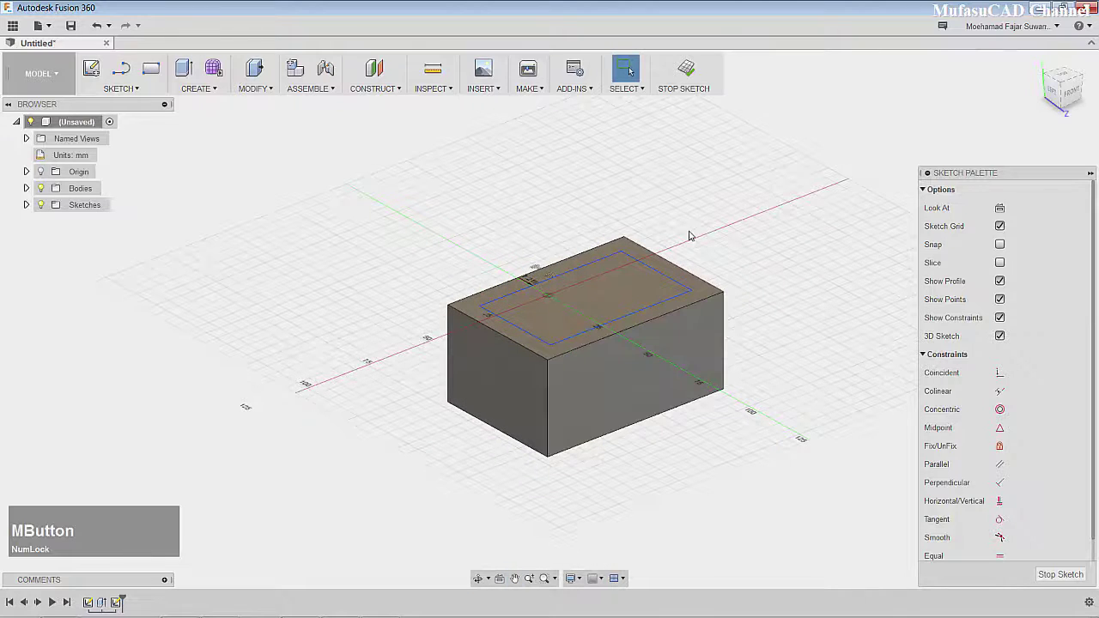
{"action": "left_click", "coordinate": [693, 73]}
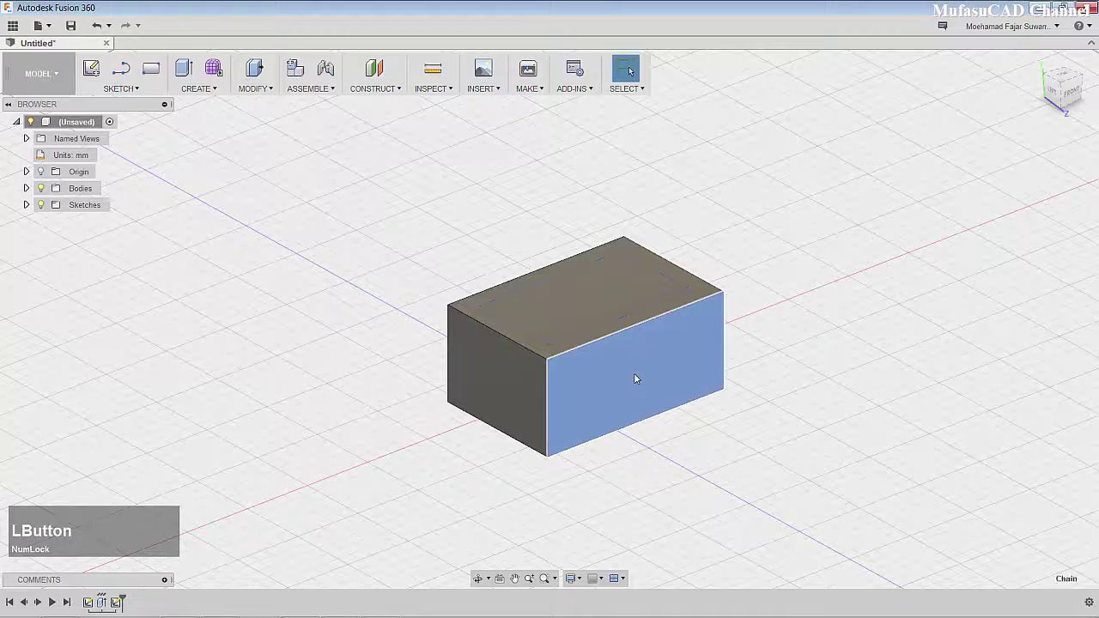
Start an offset of the front face outline, previewed at about 9.2 mm.
{"action": "left_click", "coordinate": [394, 284]}
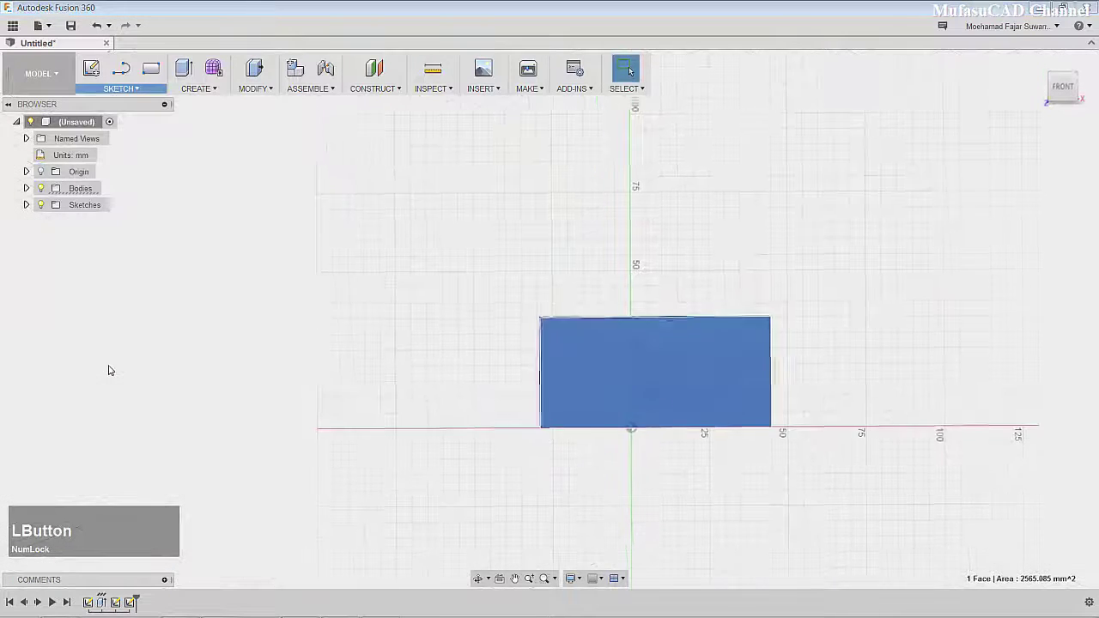
{"action": "left_click", "coordinate": [632, 320]}
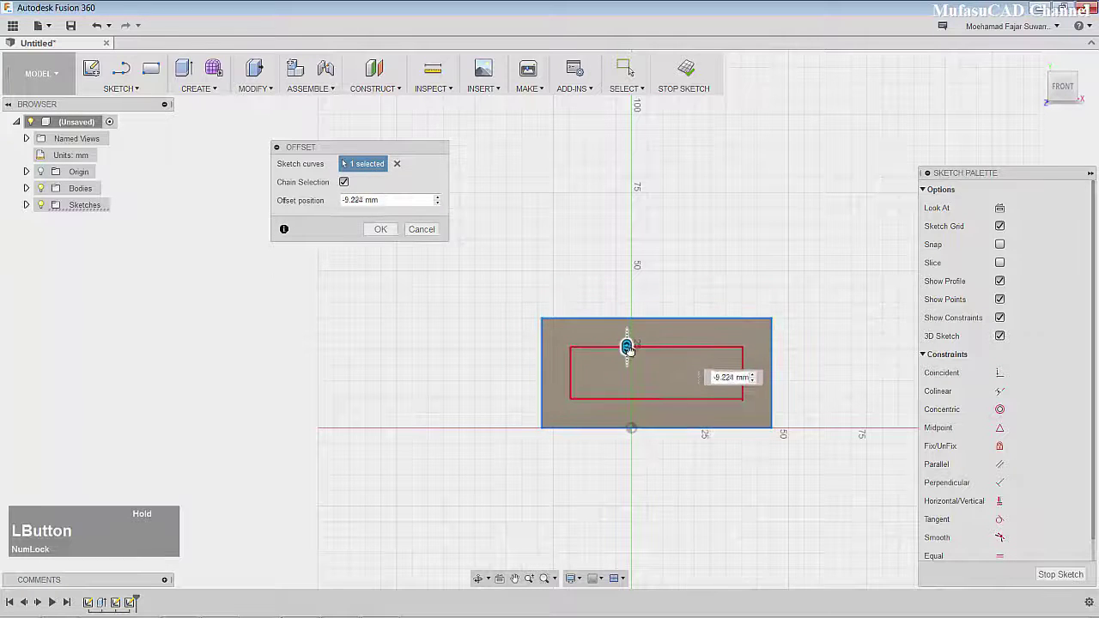